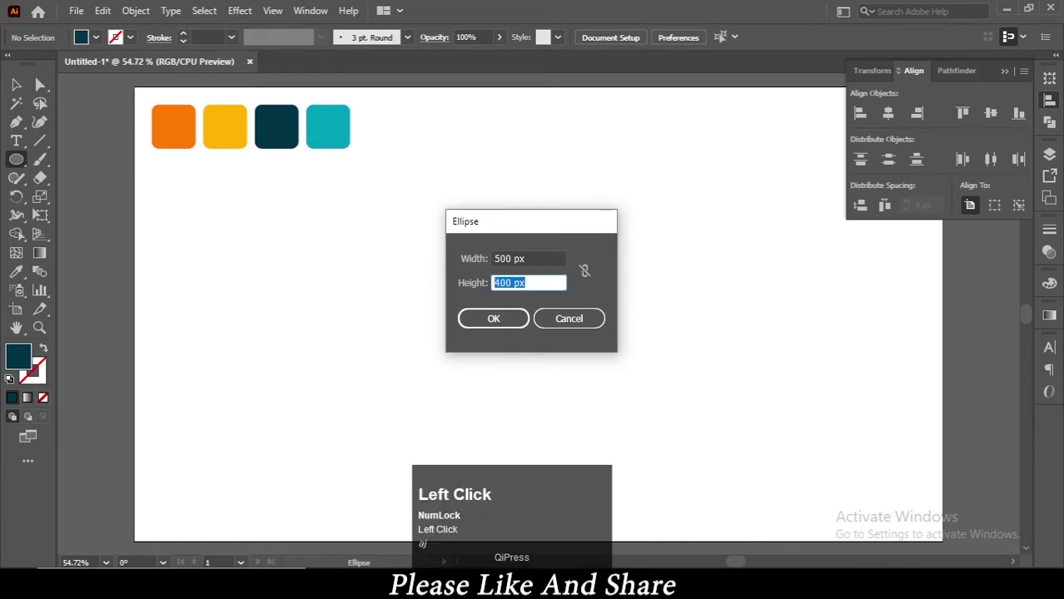
Step: Place a large unfilled circle outline on the artboard via the Ellipse dialog
key("Return")
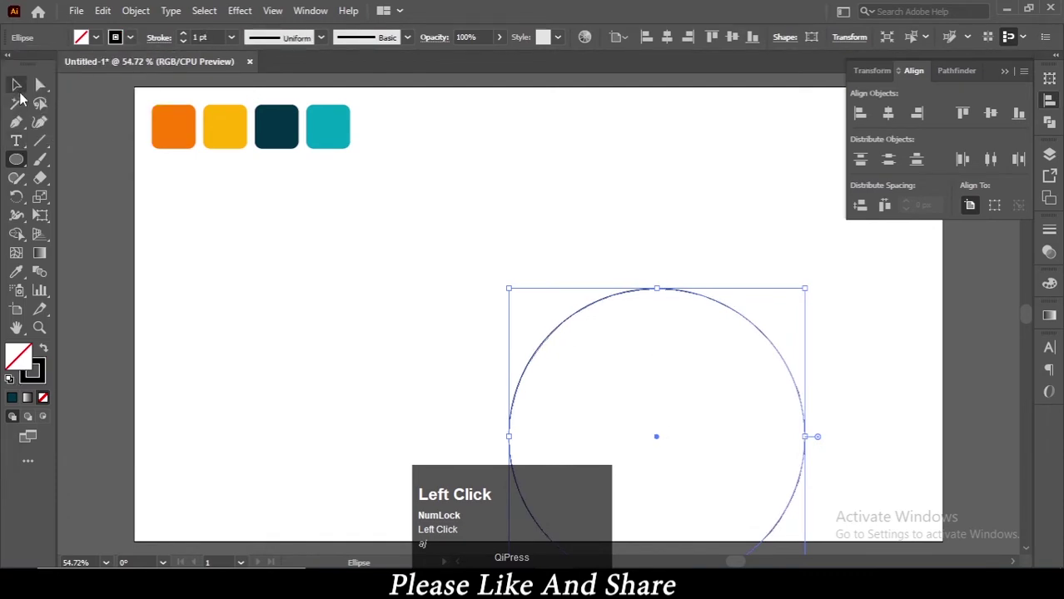
type("aj")
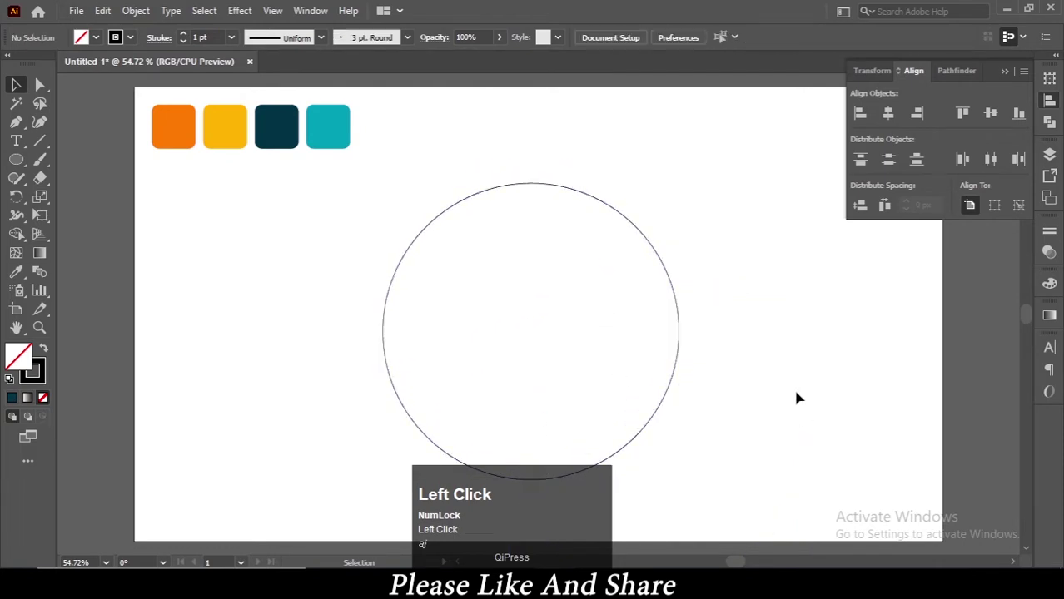
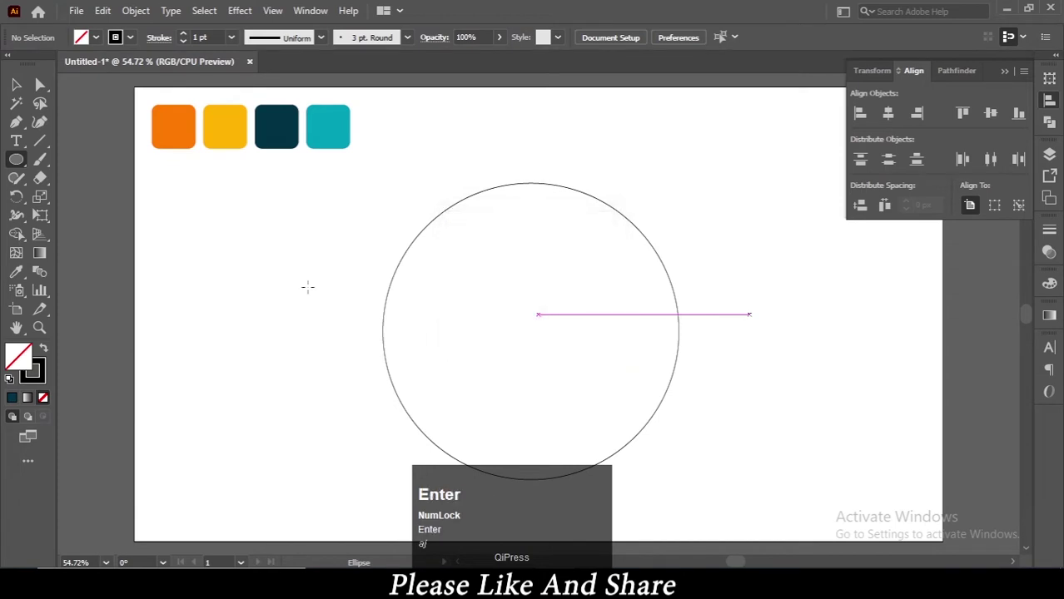
Step: Draw a smaller circle nested inside the large circle
left_click_drag(20, 92, 805, 322)
type("aj")
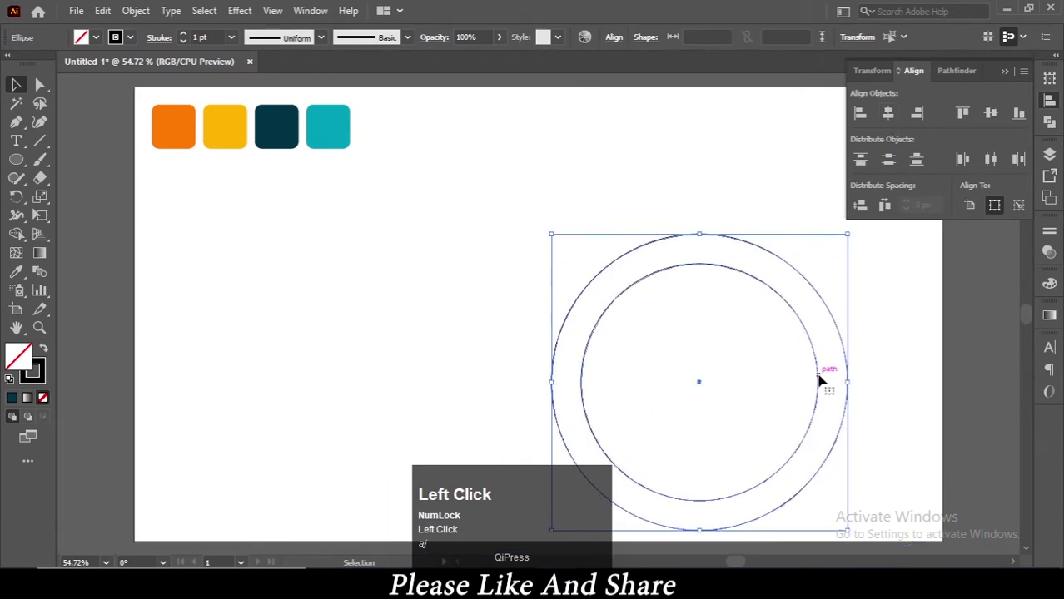
type("aj")
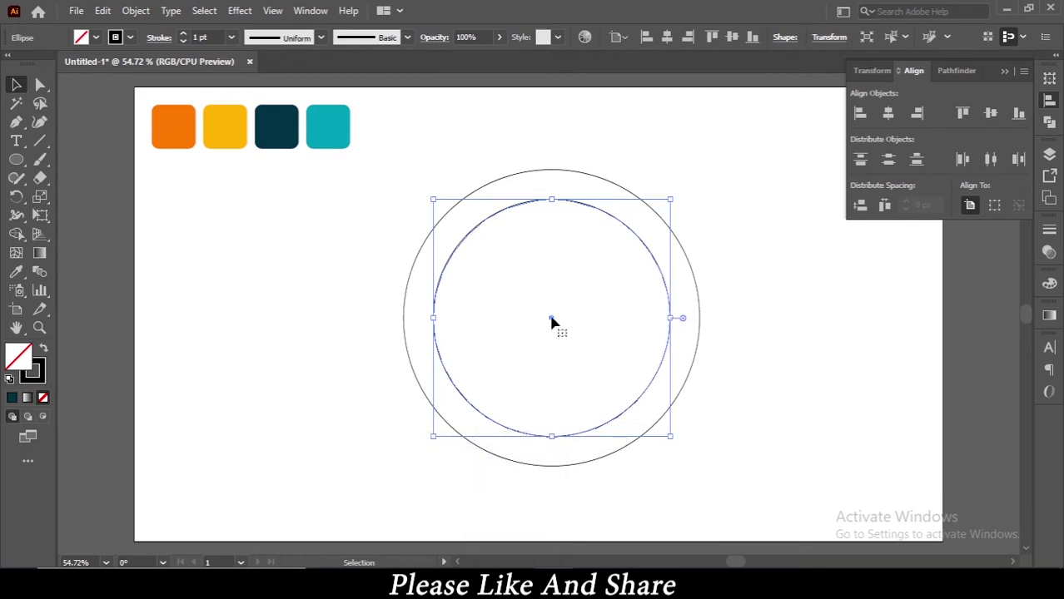
Step: Alt-drag shifted copies of the inner circle into an offset overlapping arrangement
left_click(558, 320)
left_click_drag(558, 320, 864, 325)
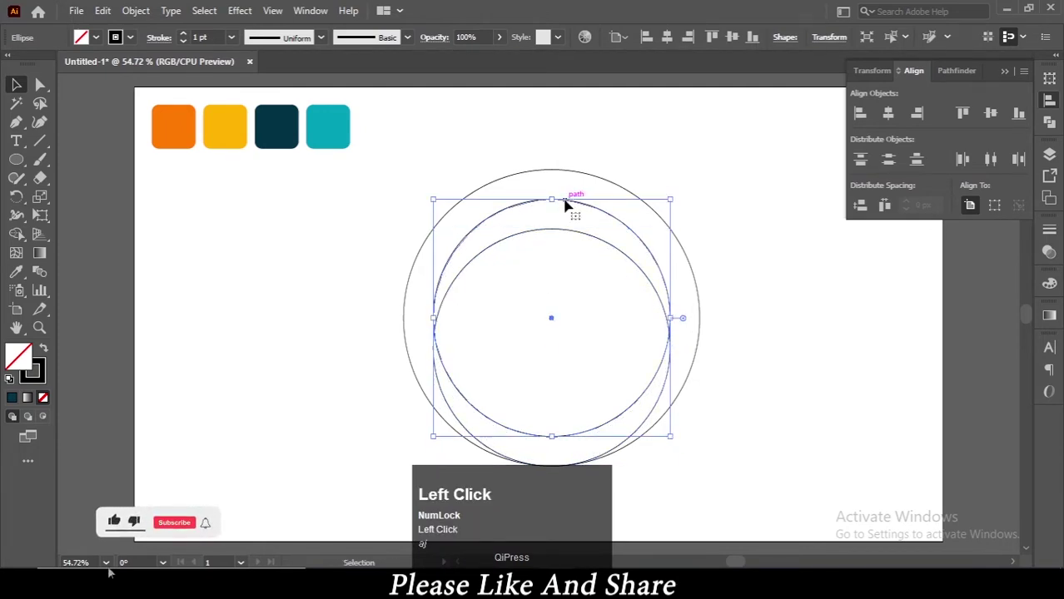
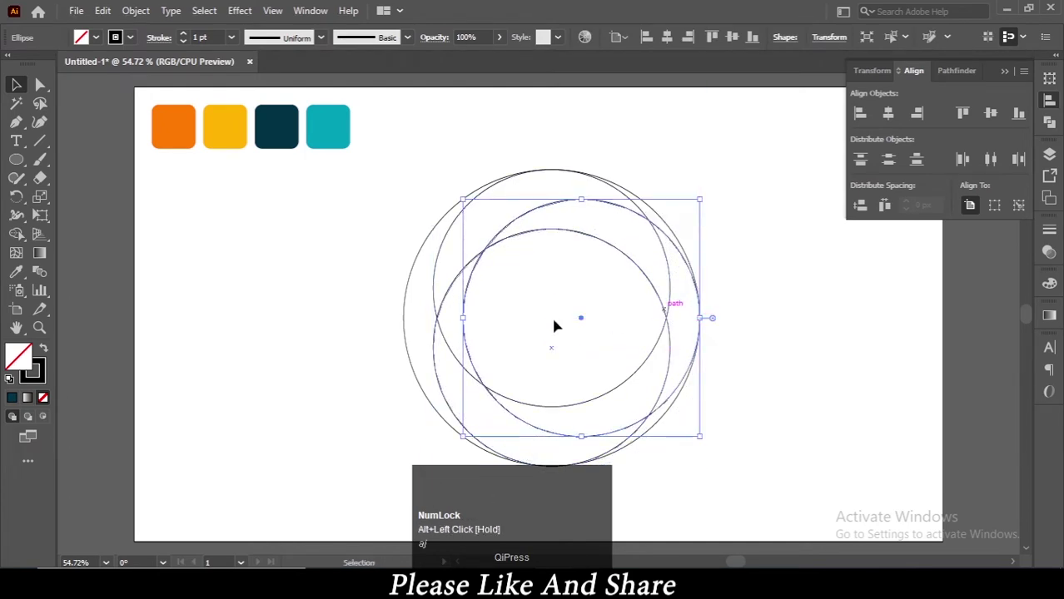
type("aj")
left_click_drag(785, 327, 787, 374)
type("aj")
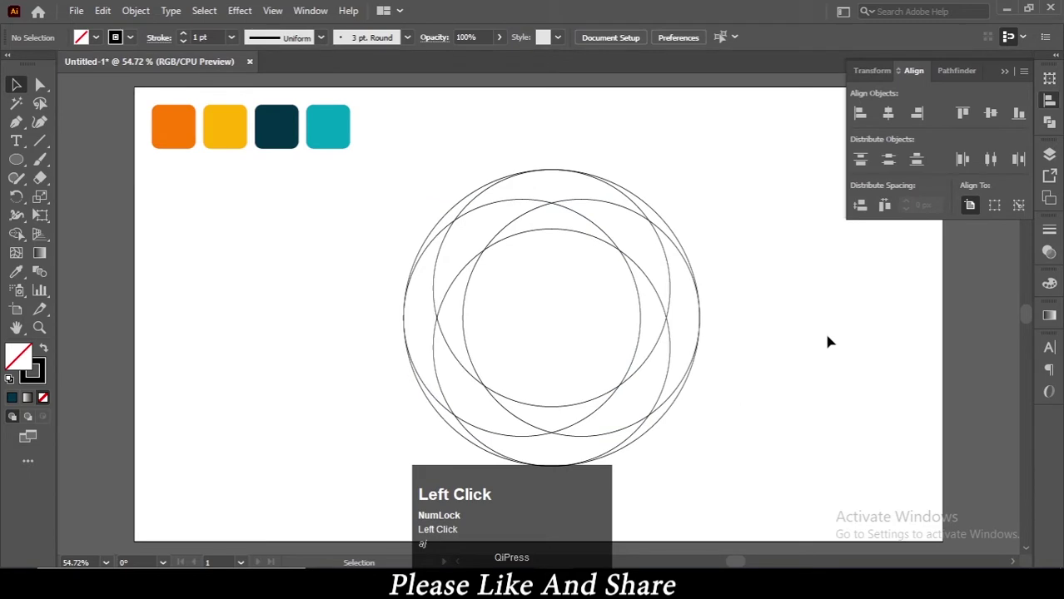
Step: Select all overlapping circles and switch to the Shape Builder Tool
type("ajajaj")
left_click(404, 139)
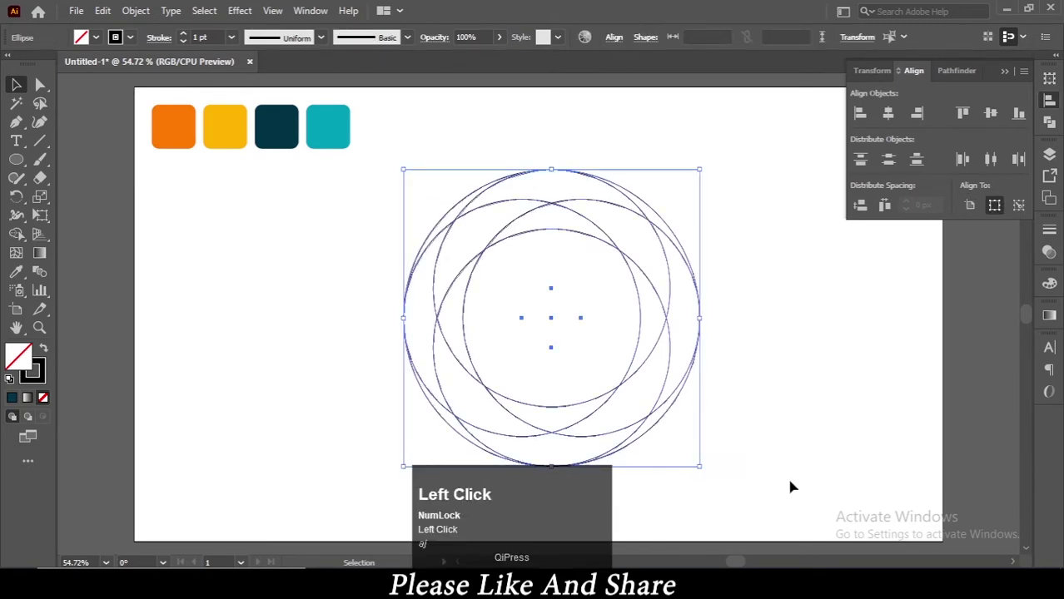
type("aj")
left_click(17, 239)
type("aj")
Step: Delete the unwanted overlap regions, leaving four curved swirl segment outlines
left_click_drag(539, 220, 667, 264)
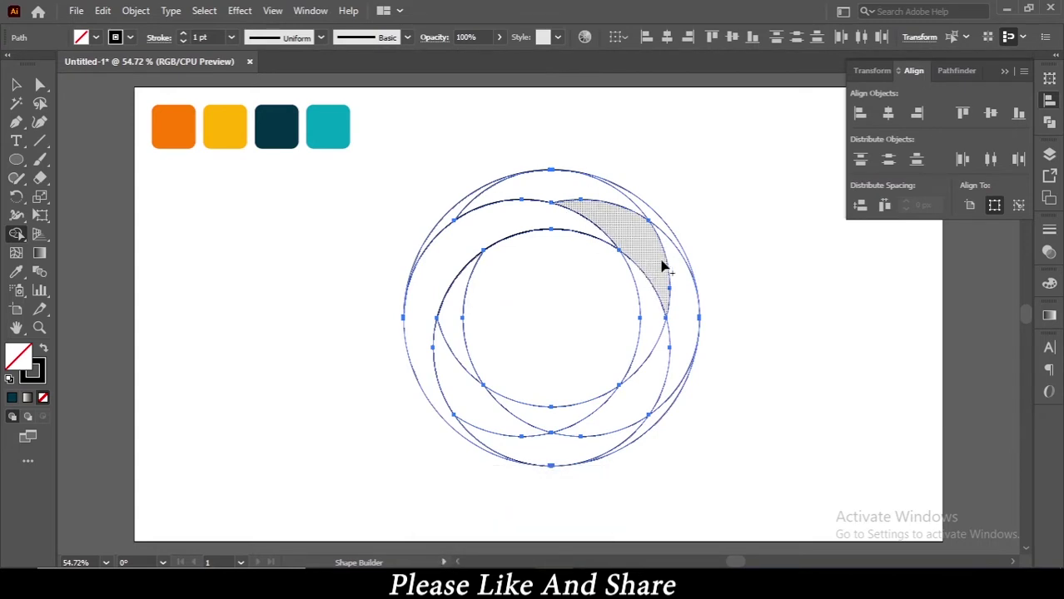
type("aj")
left_click_drag(656, 277, 722, 318)
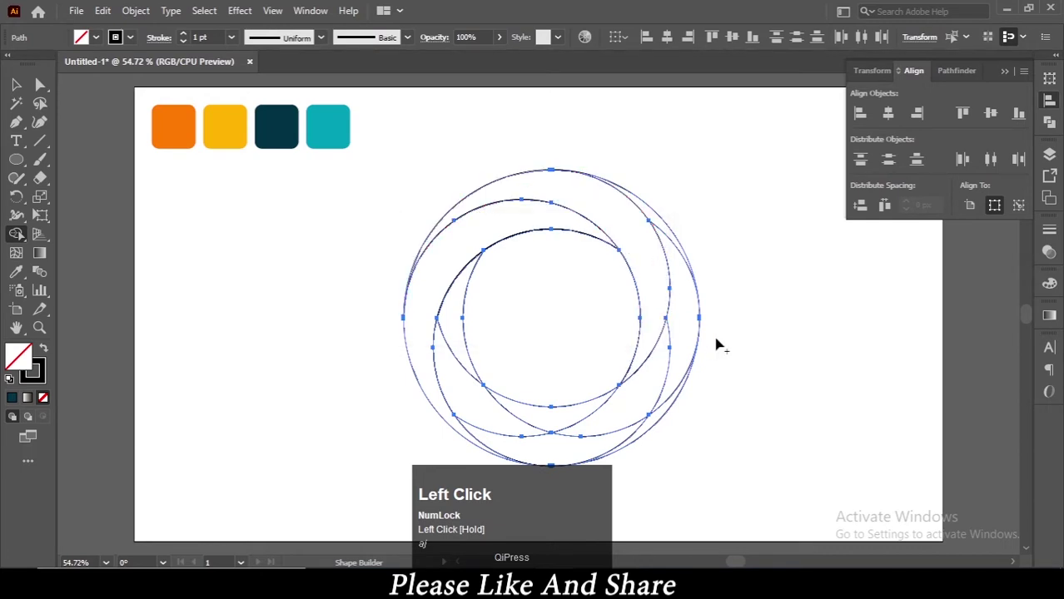
type("aj")
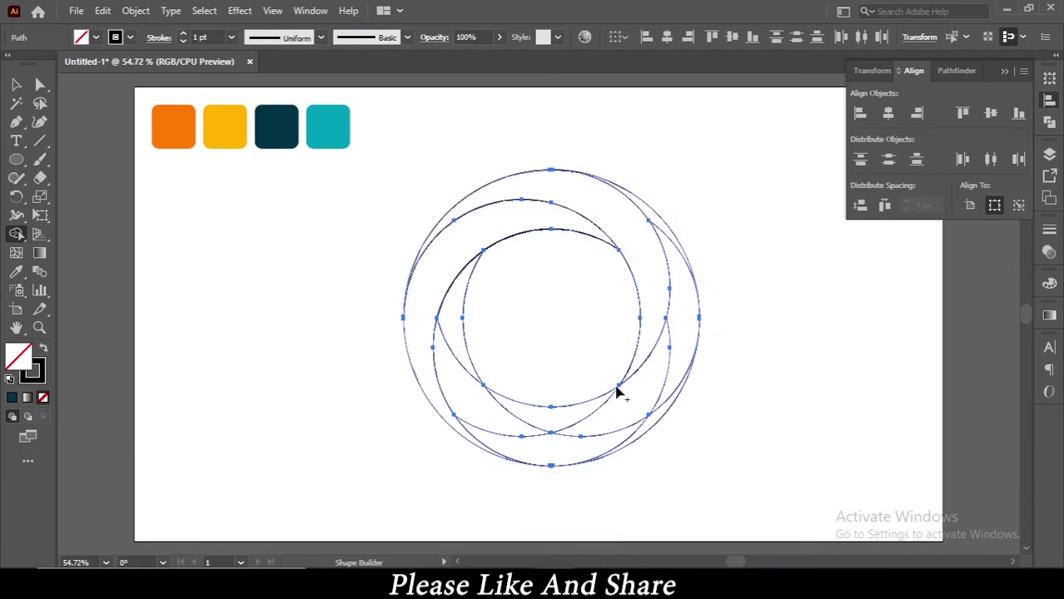
left_click(558, 420)
type("aj")
left_click_drag(561, 421, 461, 308)
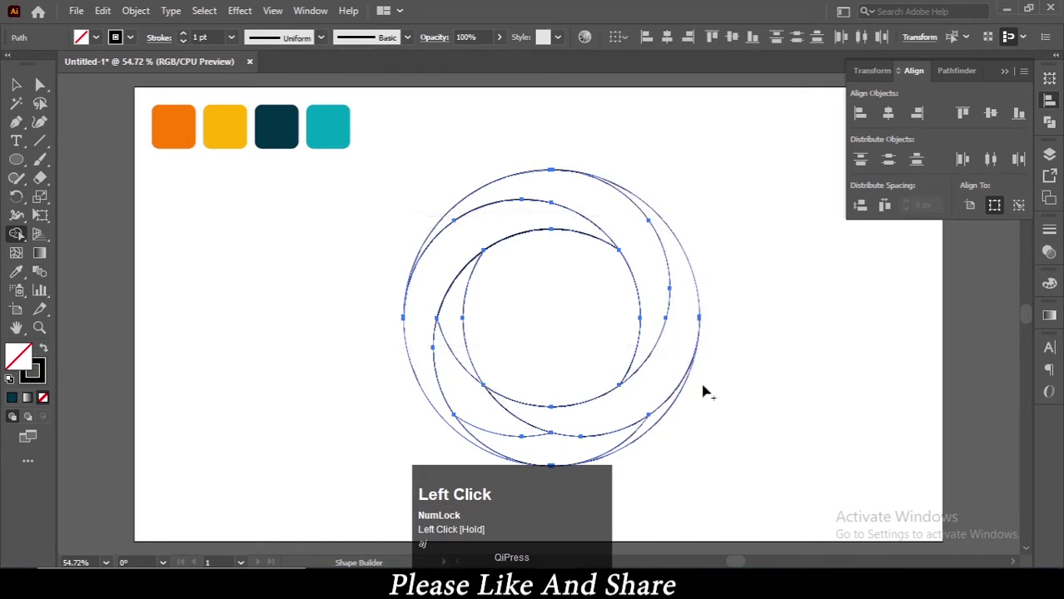
left_click_drag(461, 308, 94, 42)
Step: Fill the swirl shapes black with no stroke and apply a -9 px inward Offset Path
type("ajaj")
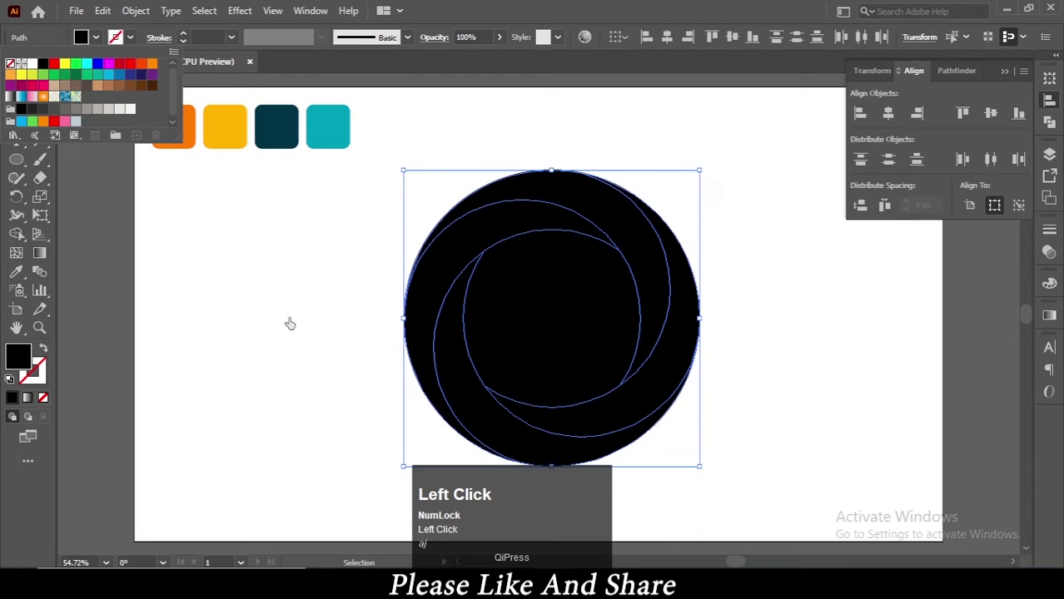
right_click(290, 308)
left_click_drag(239, 291, 137, 15)
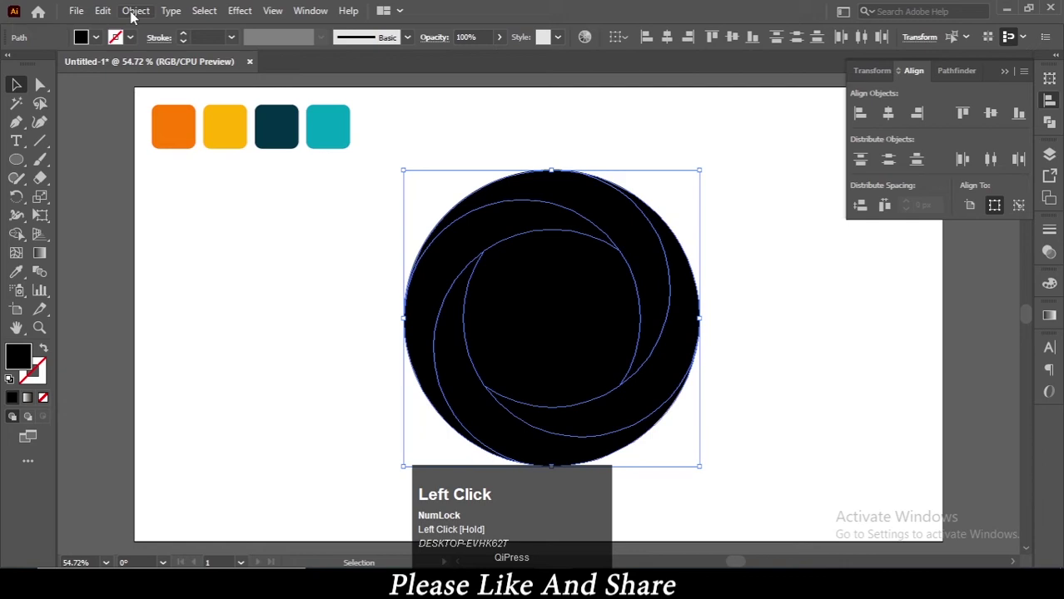
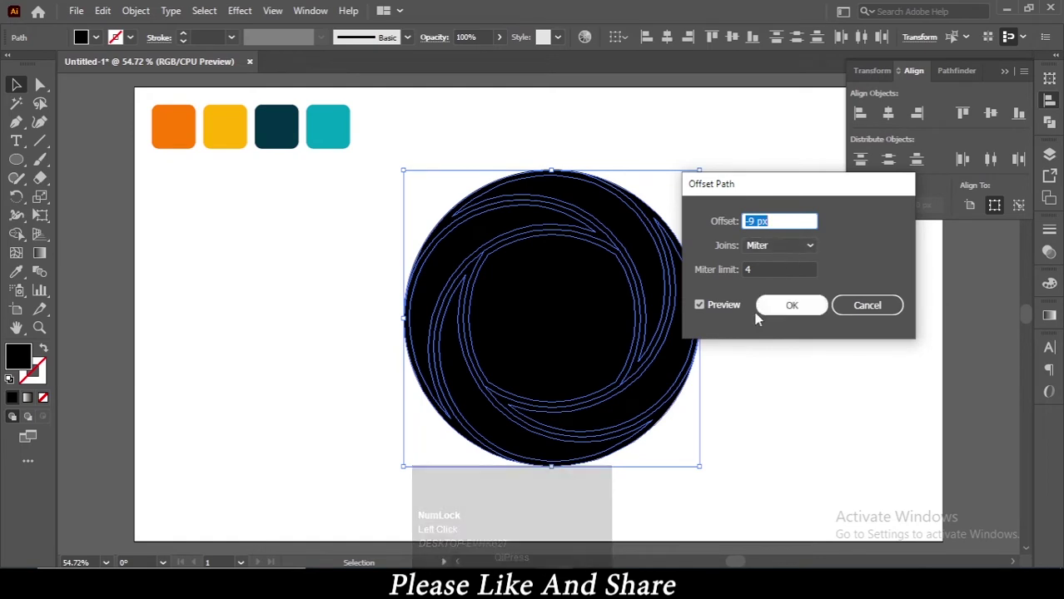
left_click(731, 308)
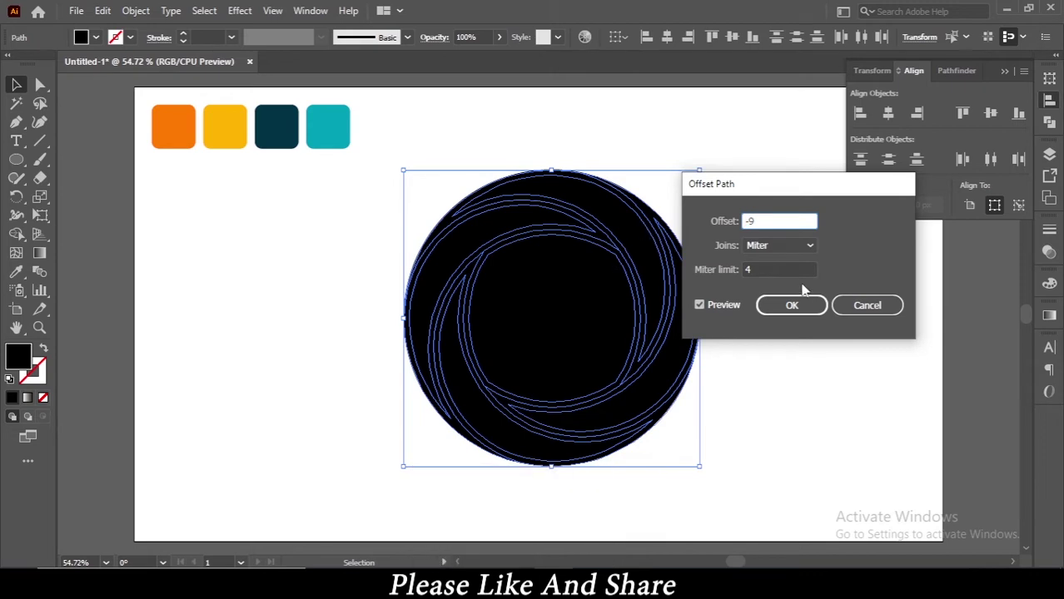
Step: Keep the four black crescents and set them beside the black disc
left_click(797, 307)
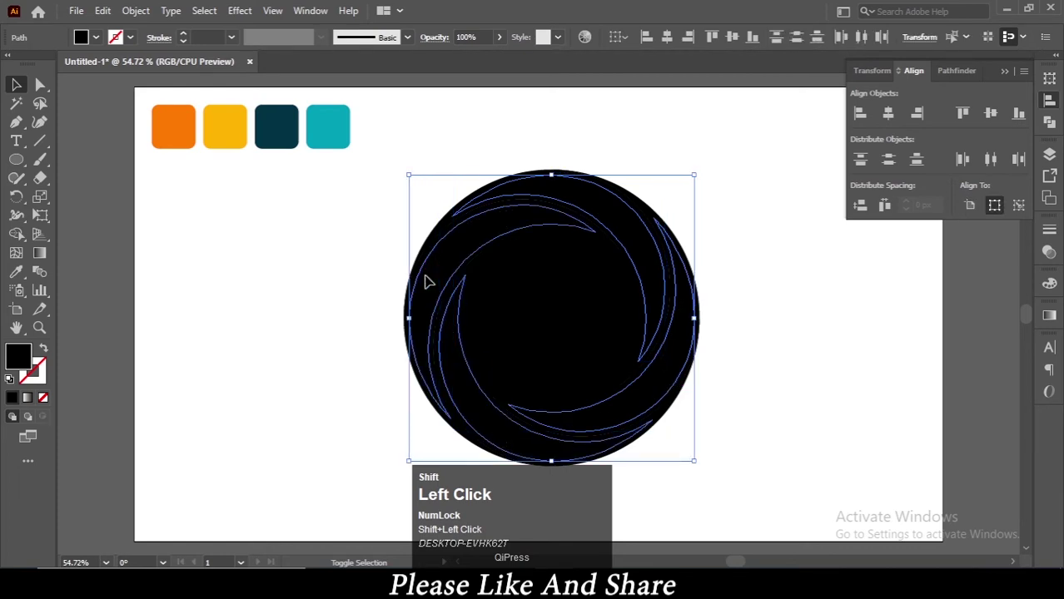
left_click(378, 254)
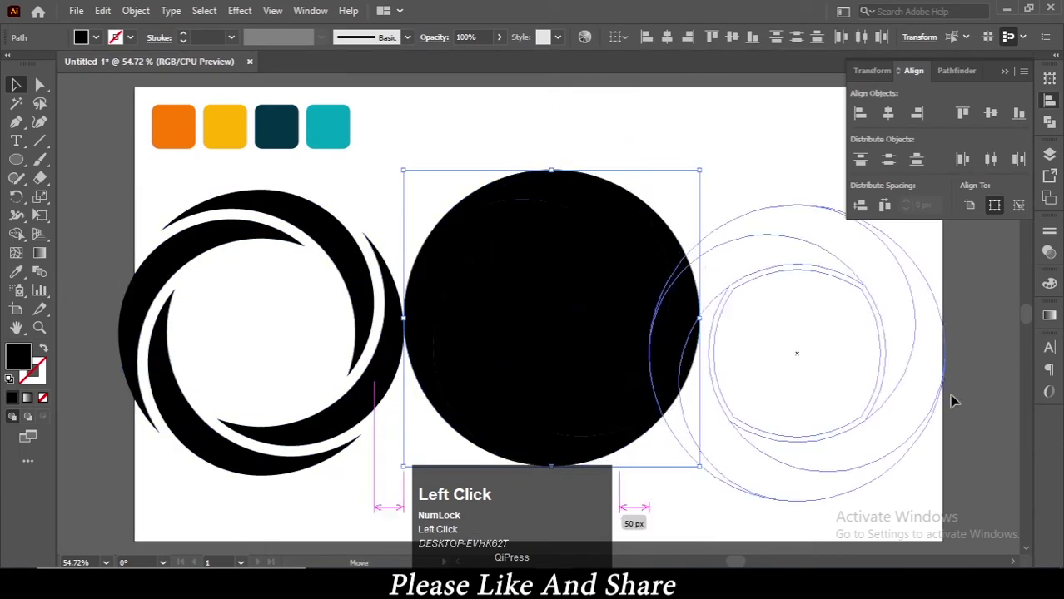
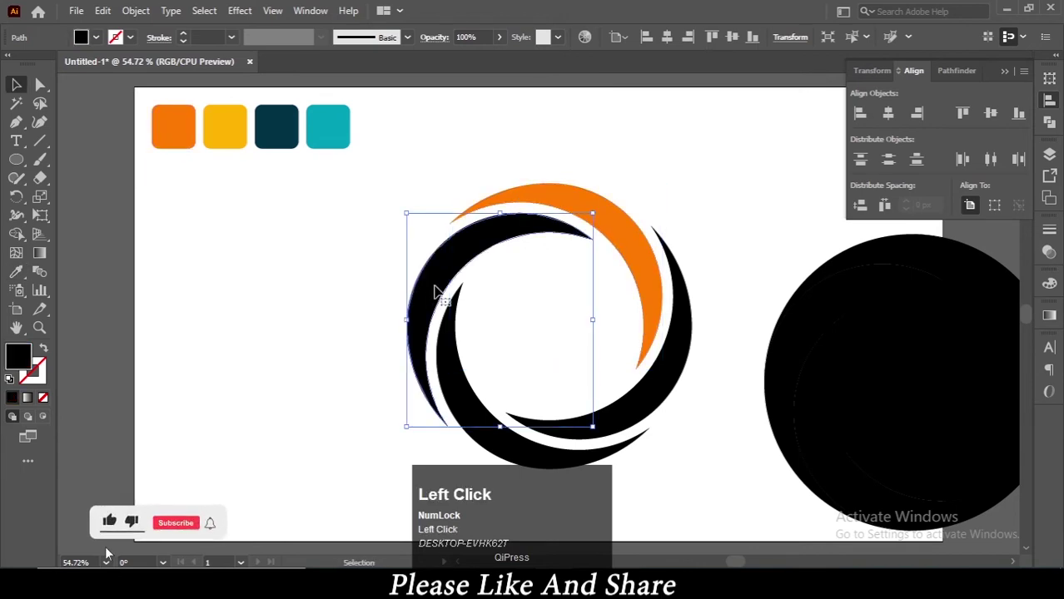
Step: Eyedrop a swatch colour onto the selected crescent
key("i")
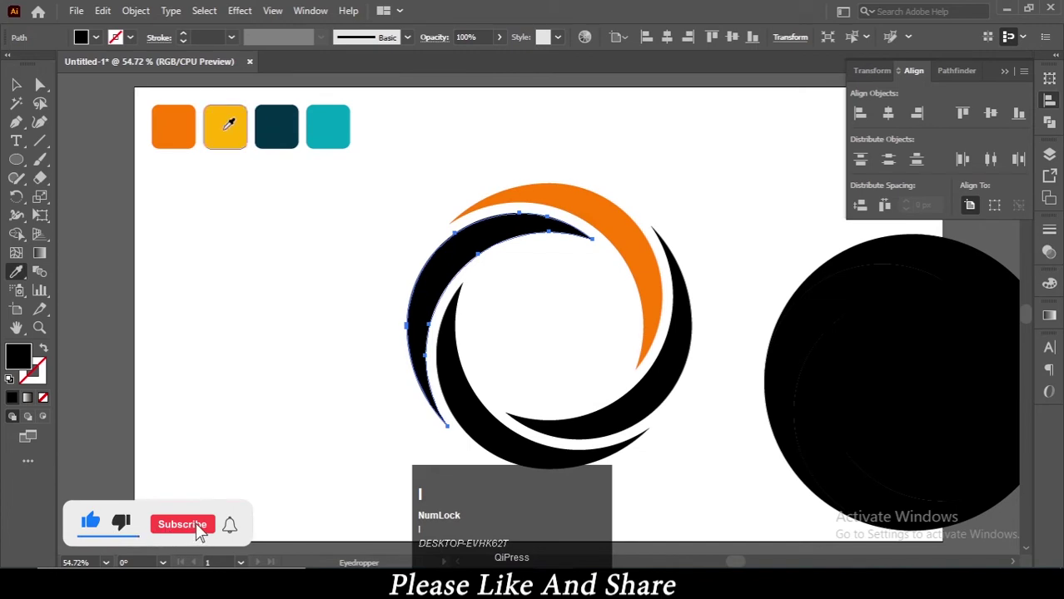
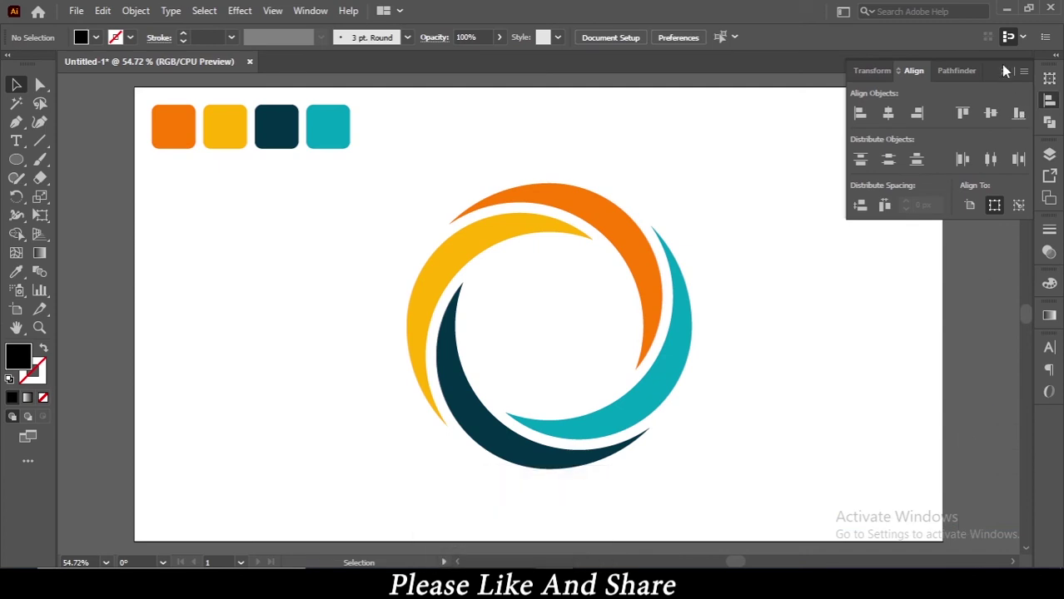
Step: Group the four coloured crescents and move the swirl up toward the artboard centre
left_click(1008, 71)
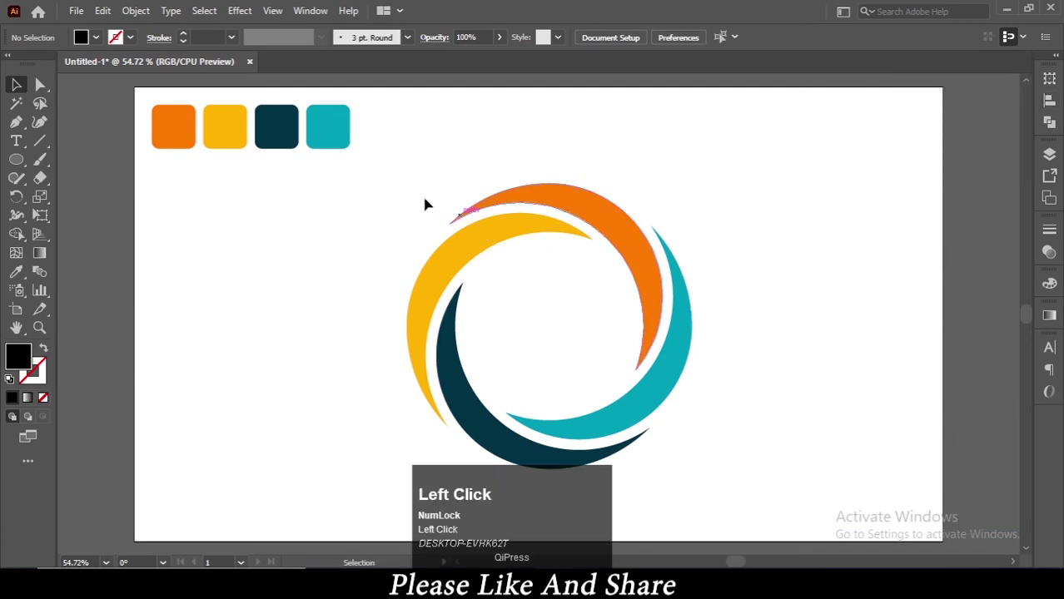
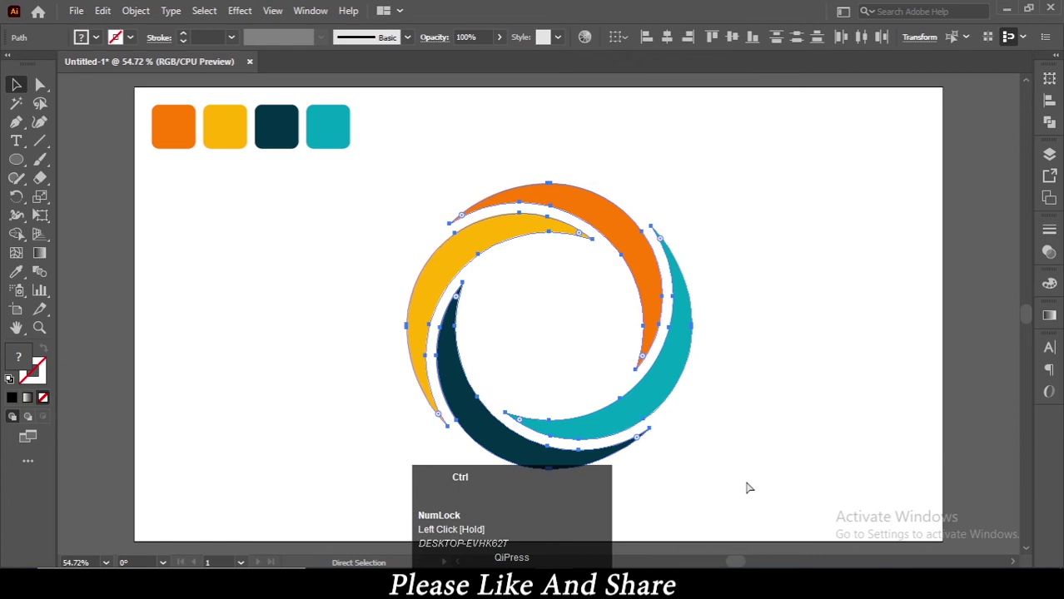
key("ctrl+g")
left_click_drag(753, 482, 821, 382)
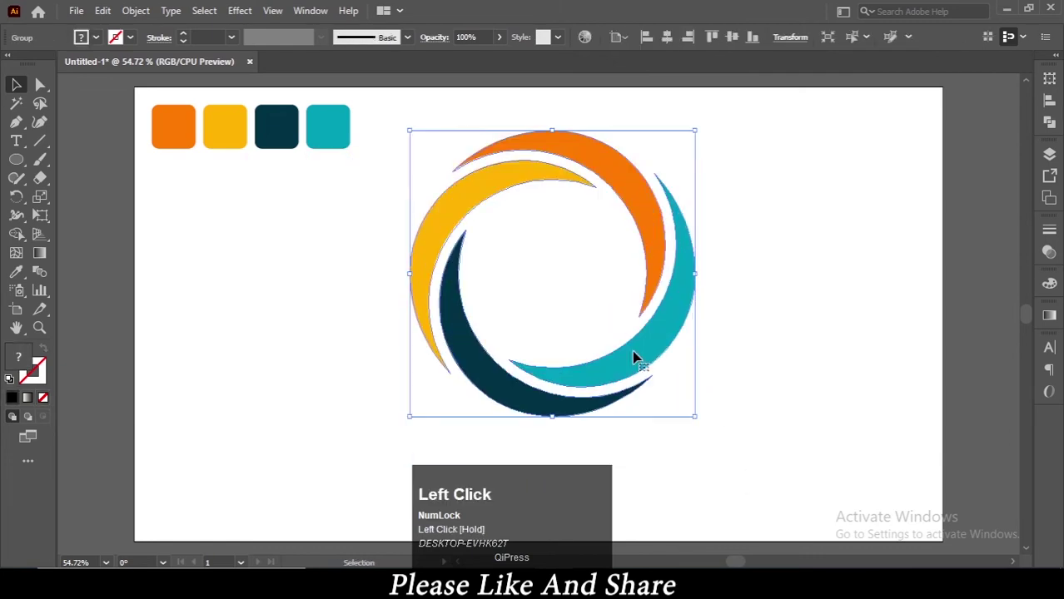
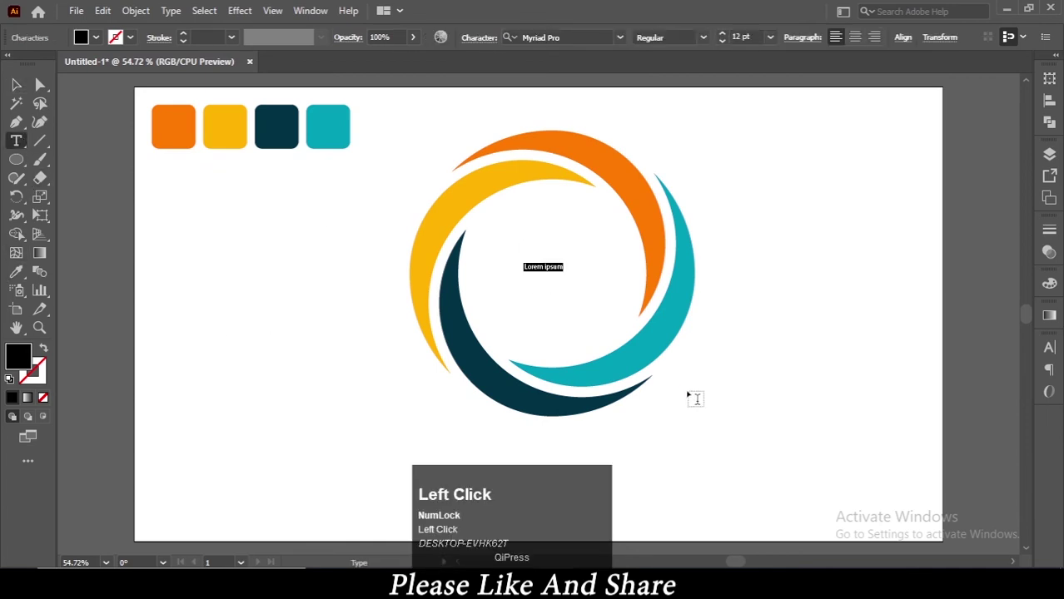
Step: Type the word Logo at the swirl's centre and bring up its character formatting
key("BackSpace")
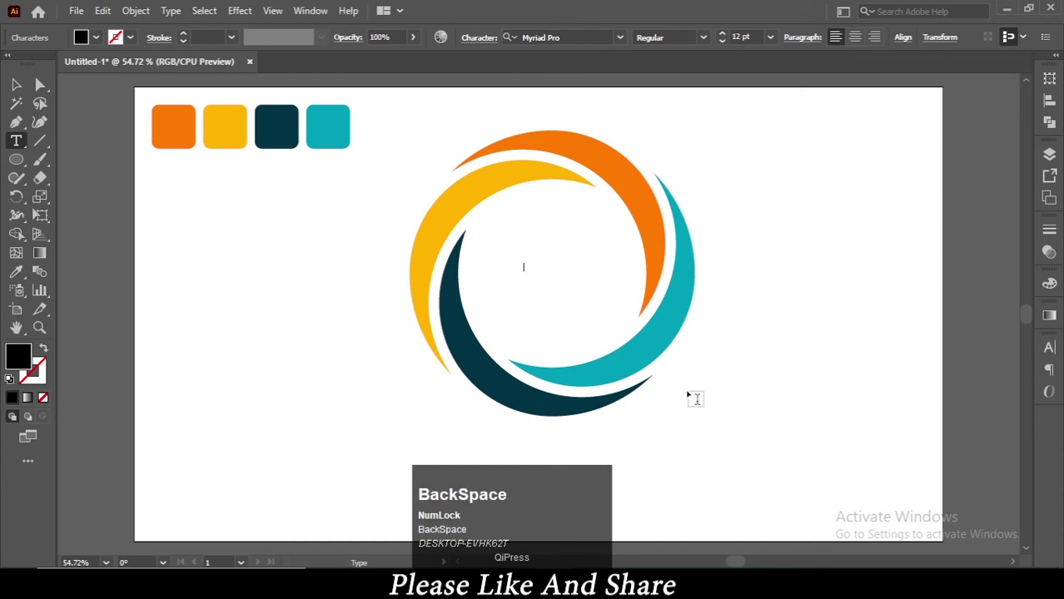
key("shift+l")
type("ogo")
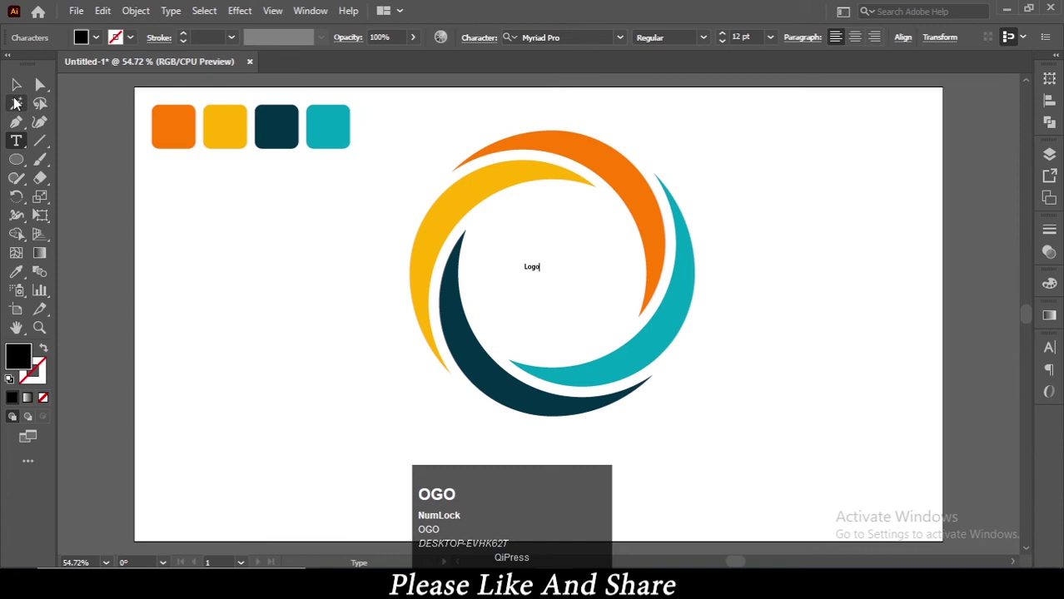
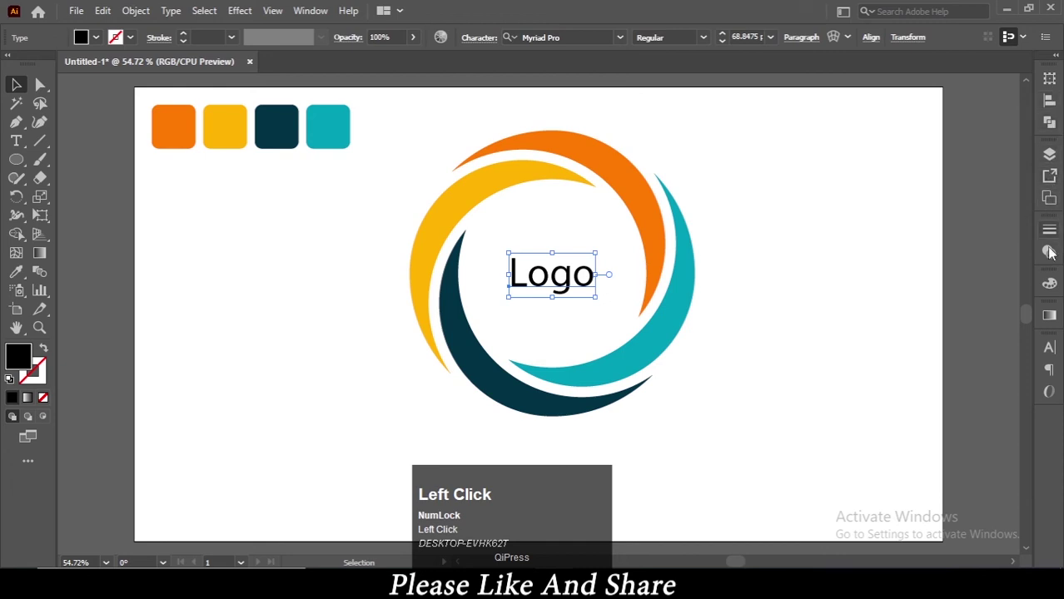
left_click(1050, 346)
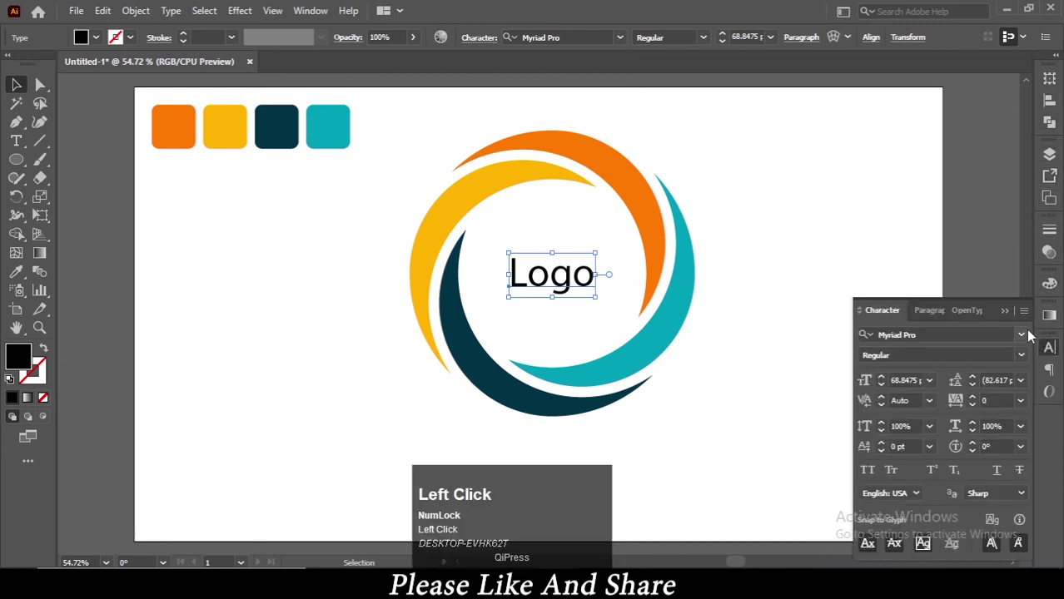